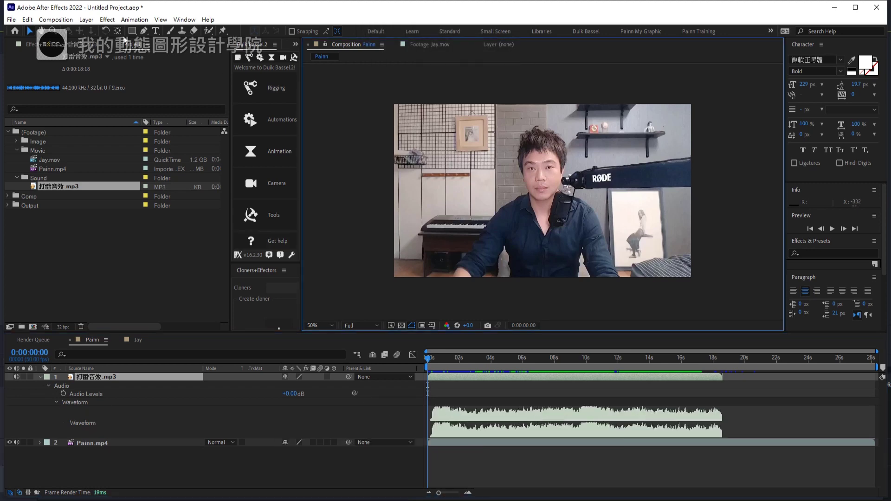
Convert the mp3 layer's audio to keyframes via Animation > Keyframe Assistant
left_click(138, 26)
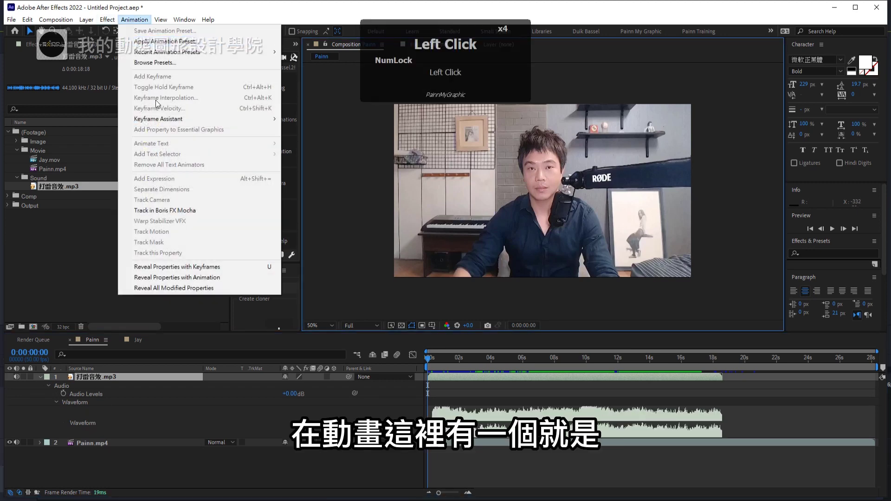
left_click(183, 125)
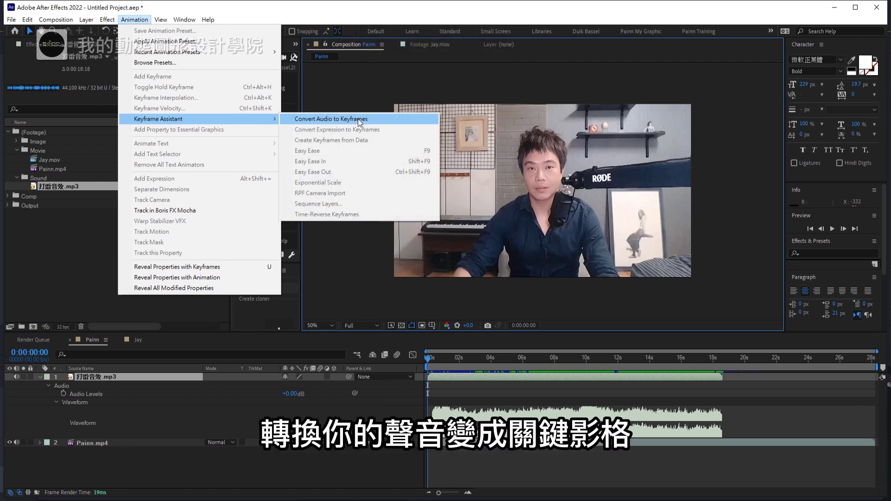
left_click(351, 120)
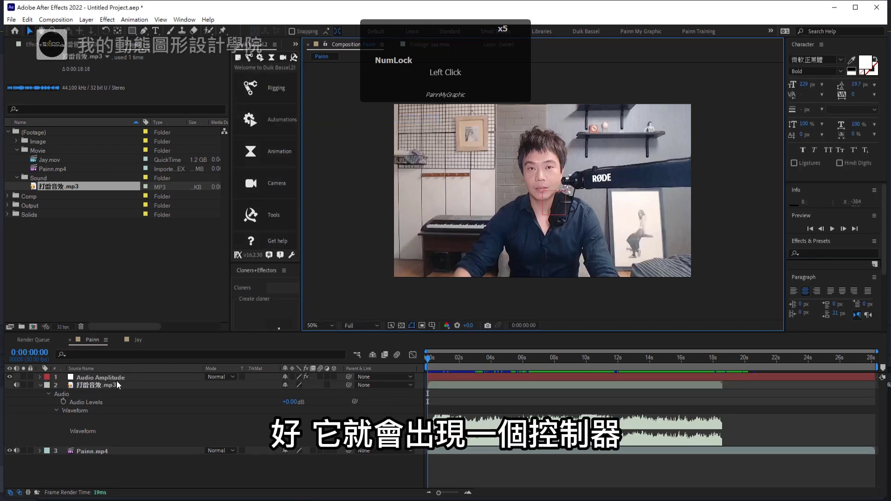
Expand the Audio Amplitude layer's Left, Right and Both Channels sliders and show them in the Graph Editor
left_click(43, 381)
left_click(48, 387)
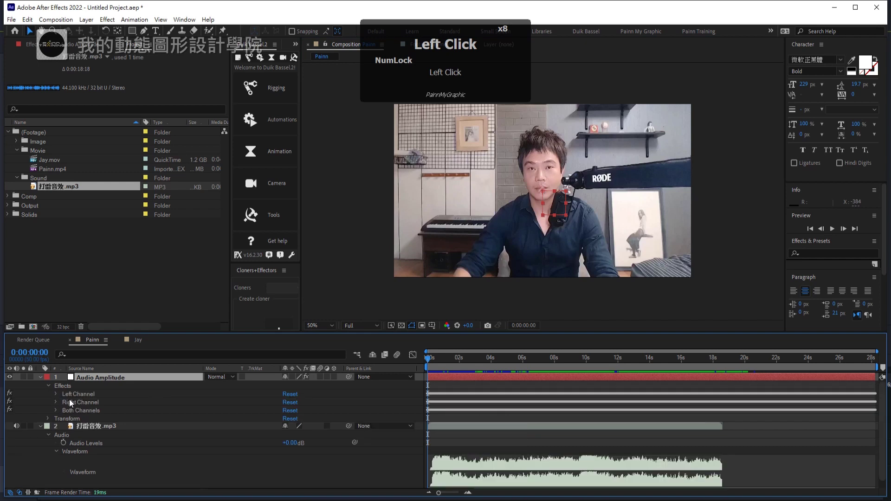
left_click(59, 398)
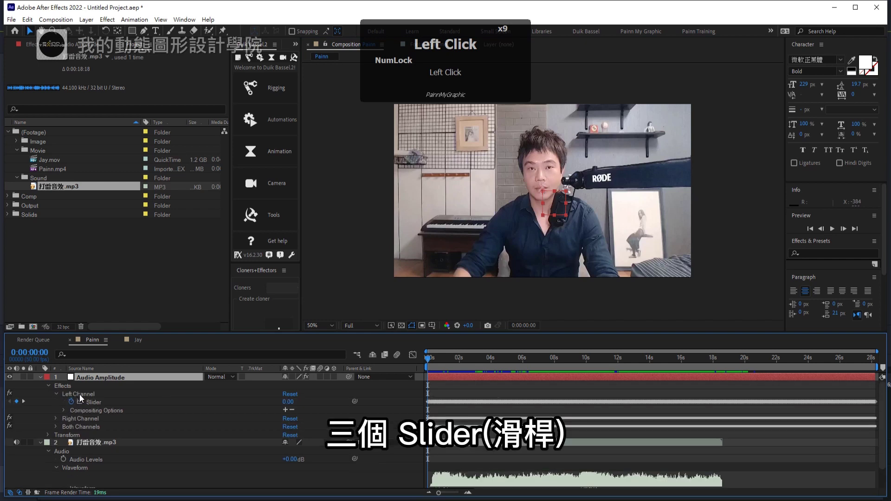
left_click(96, 405)
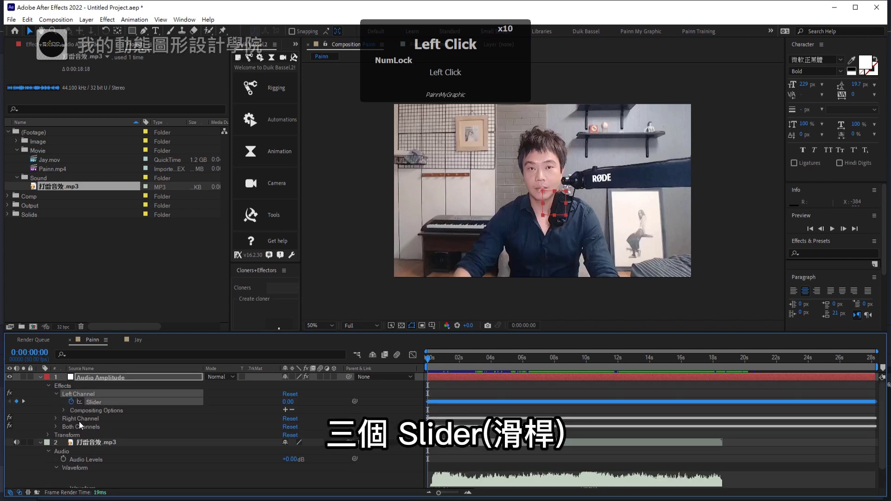
left_click(58, 420)
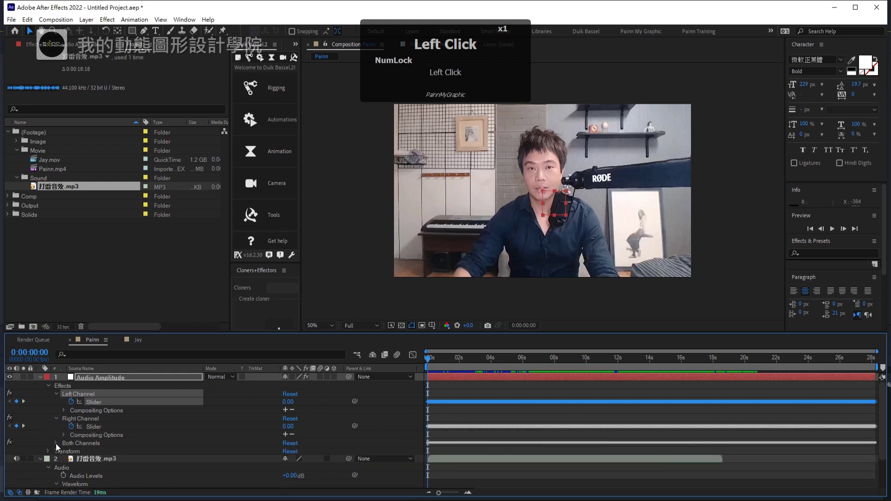
left_click(59, 447)
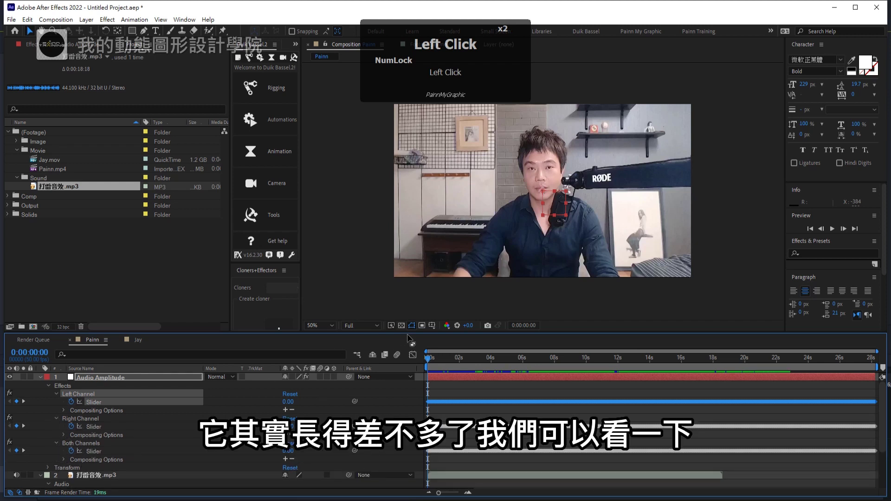
left_click(417, 360)
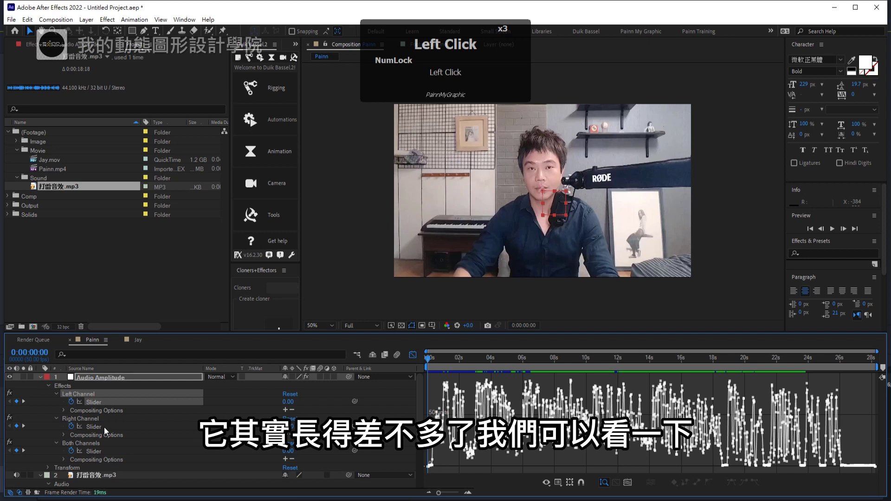
Delete the Left Channel and Right Channel effects, keeping only Both Channels
left_click(101, 430)
left_click(98, 457)
left_click(91, 423)
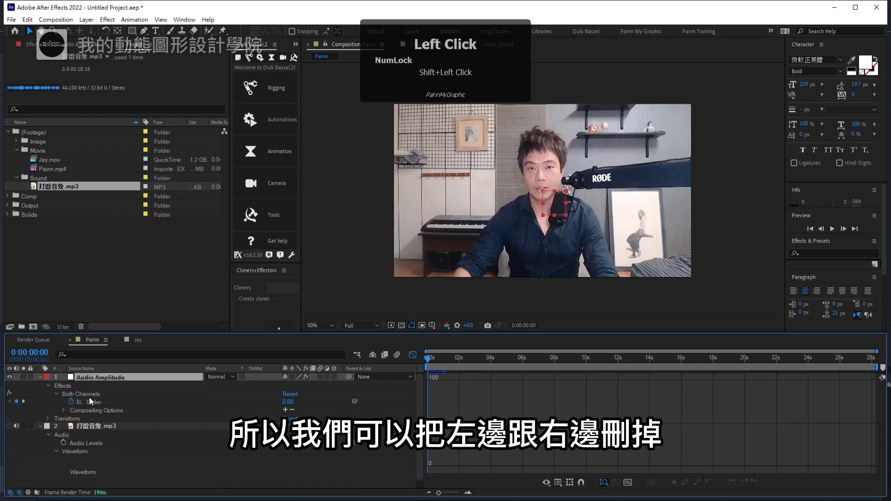
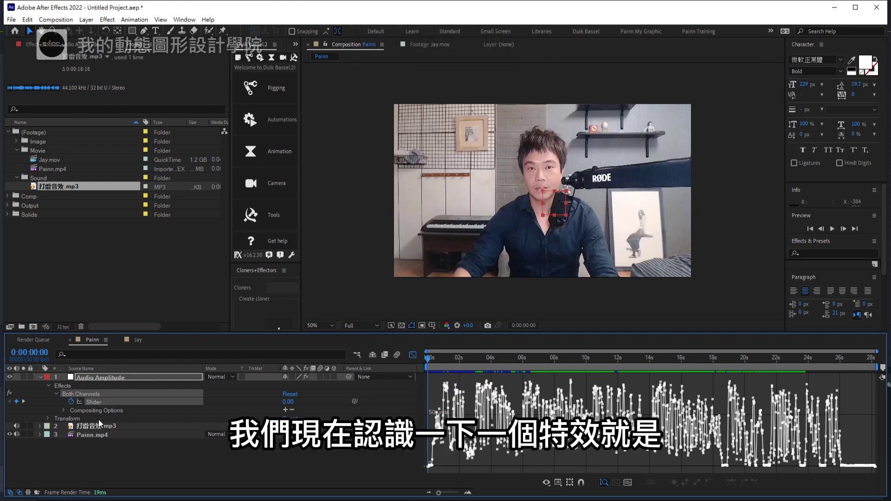
Apply the Exposure effect from Color Correction to the Painn.mp4 layer
left_click(97, 442)
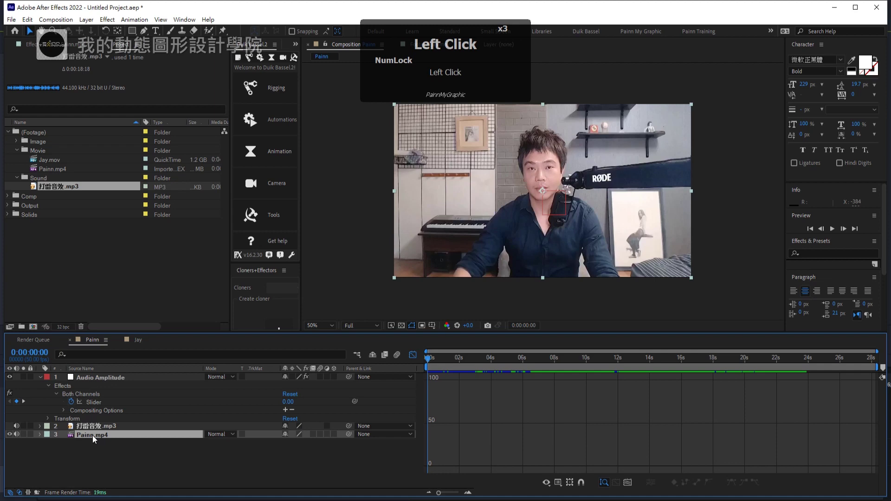
left_click(419, 359)
left_click(112, 24)
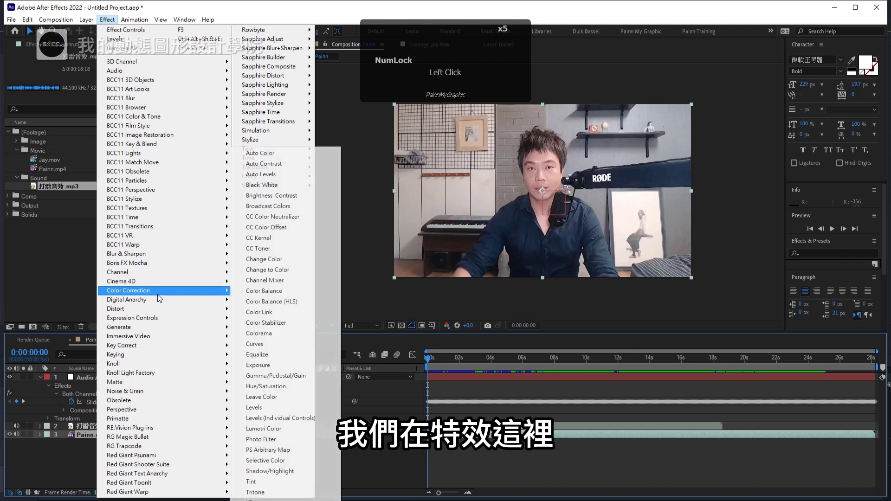
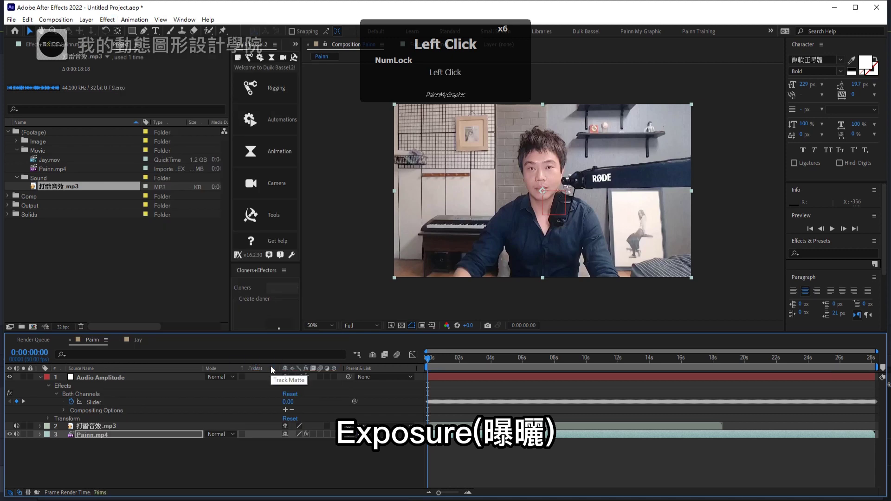
Reveal Painn.mp4's Exposure effect in Effect Controls and expand its Transform properties
left_click(209, 407)
left_click(51, 447)
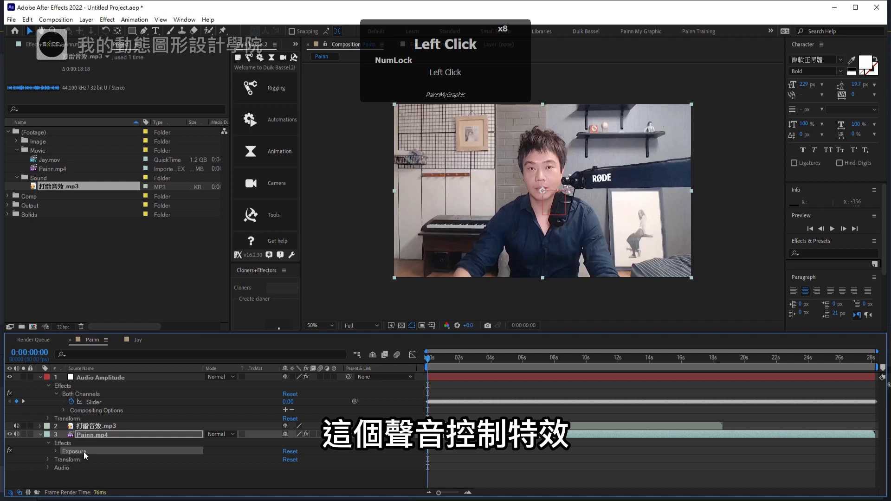
left_click(86, 455)
double_click(86, 455)
left_click(52, 463)
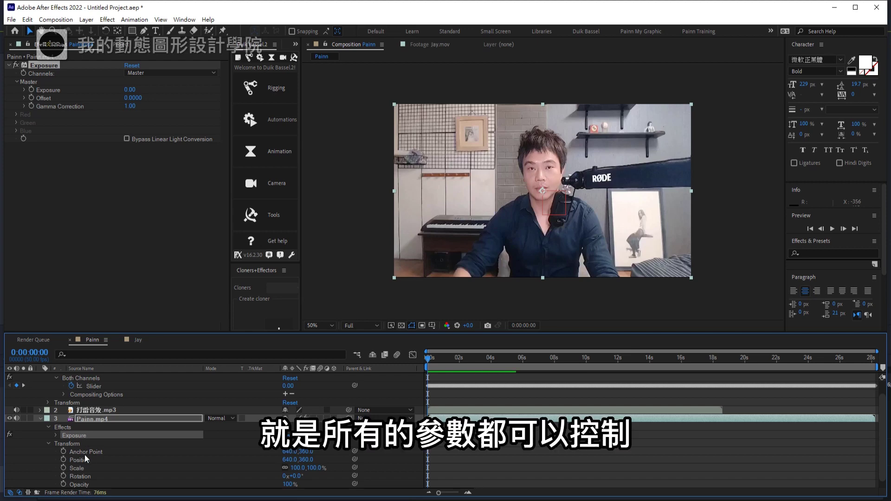
left_click(139, 343)
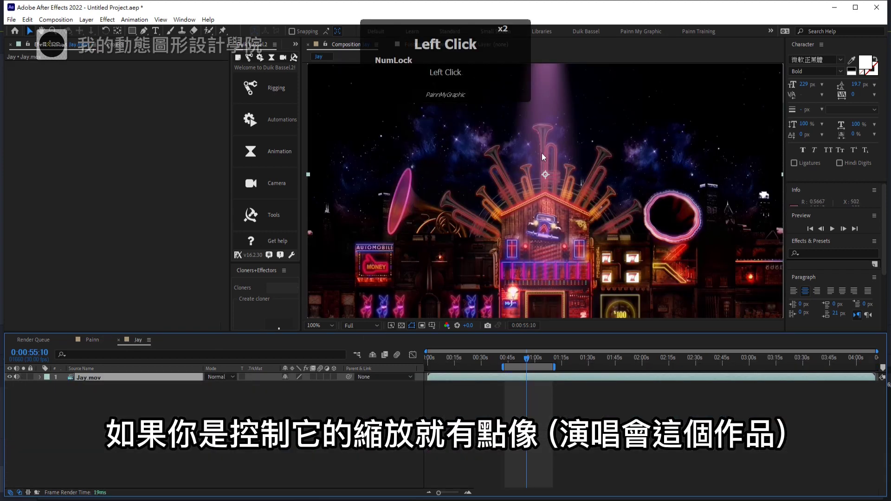
left_click_drag(511, 363, 514, 362)
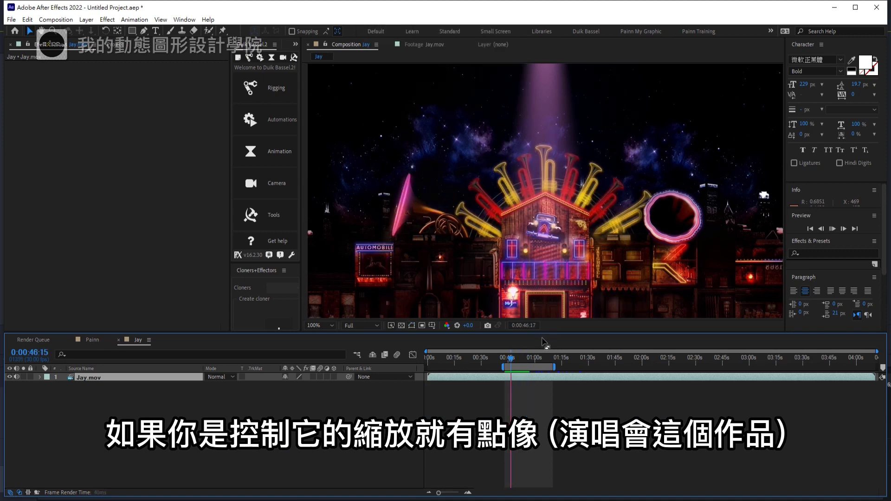
left_click_drag(519, 362, 559, 201)
left_click(91, 344)
left_click(81, 442)
double_click(81, 442)
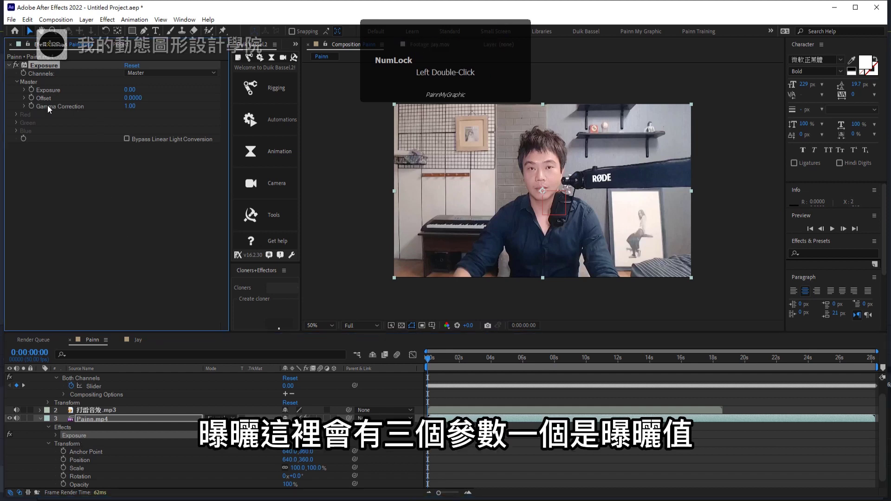
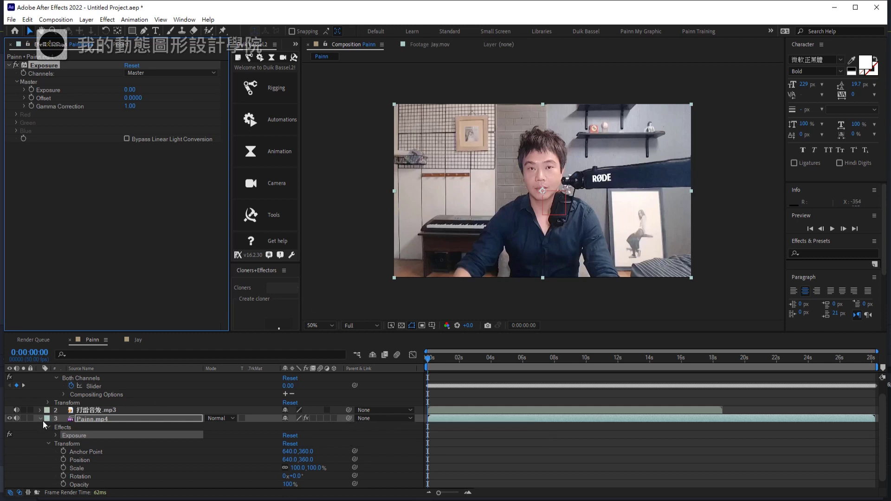
left_click(42, 423)
left_click(94, 408)
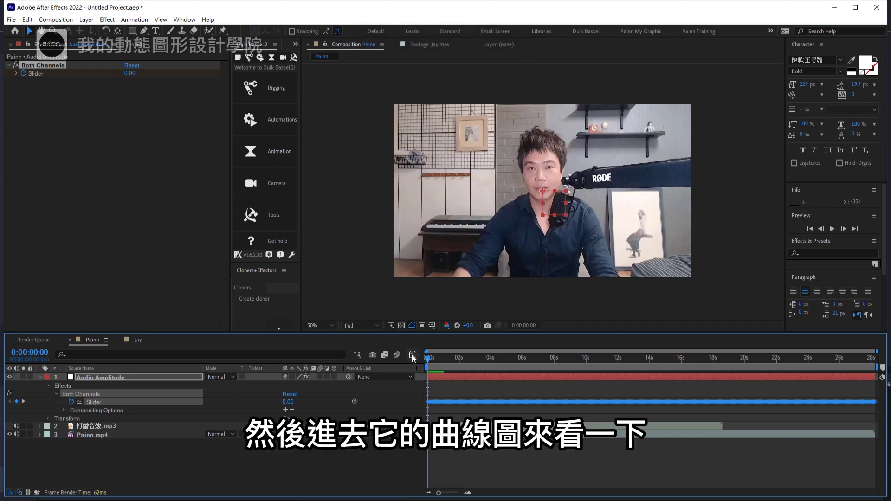
left_click(416, 361)
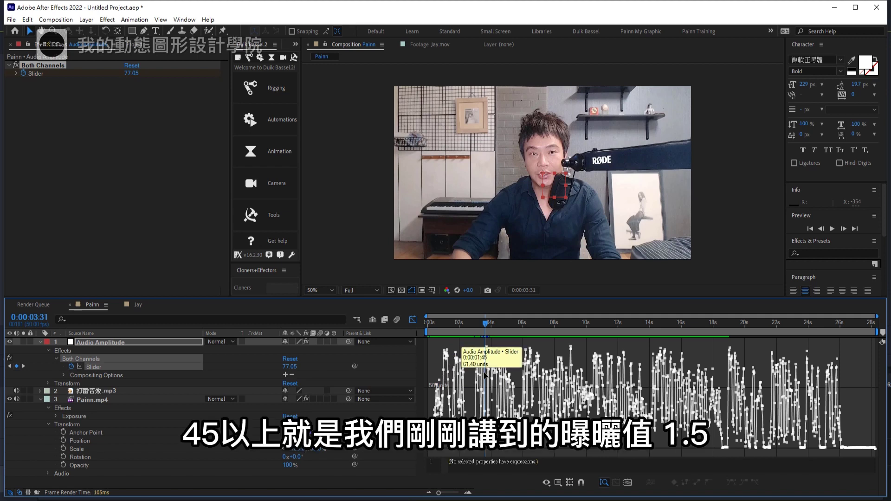
left_click(76, 419)
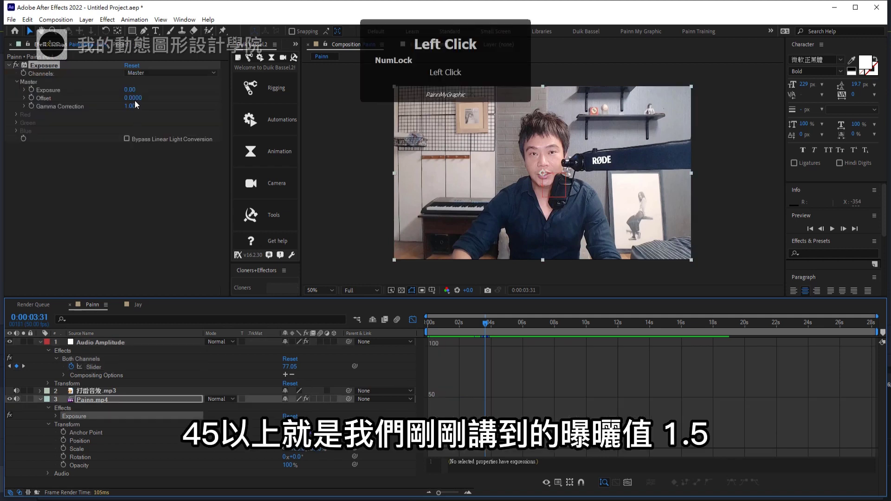
left_click(415, 325)
left_click(478, 371)
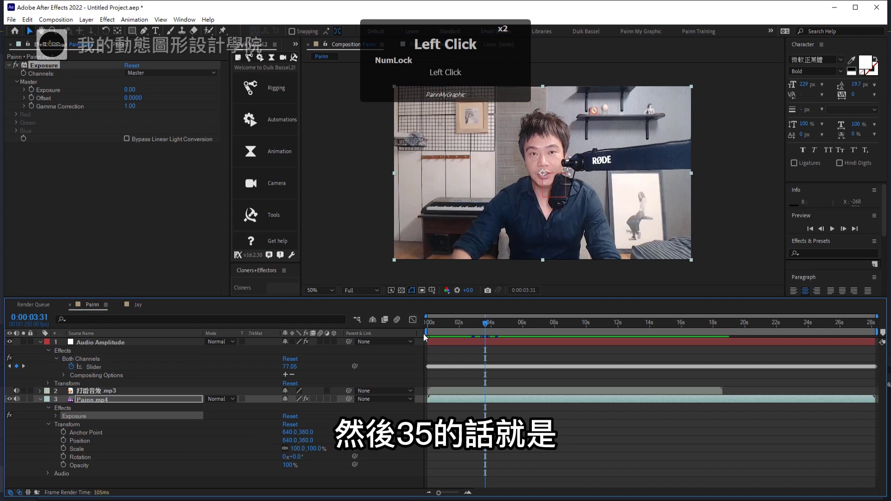
left_click(102, 369)
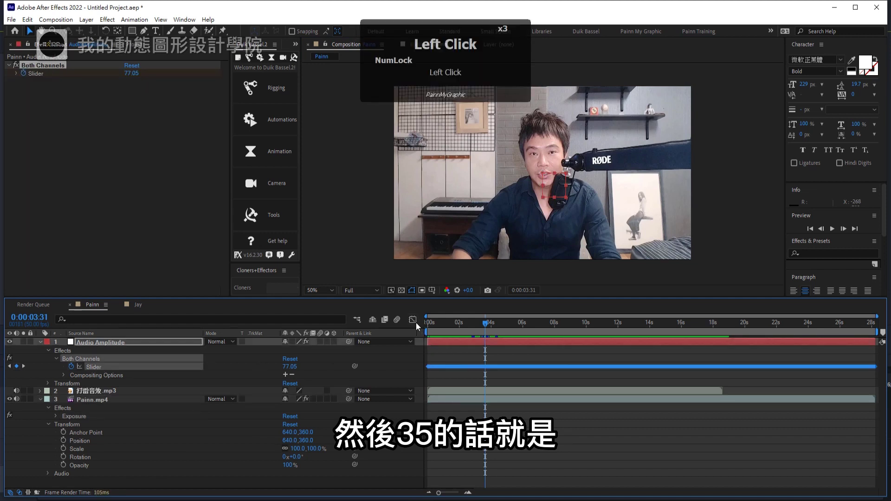
left_click(417, 325)
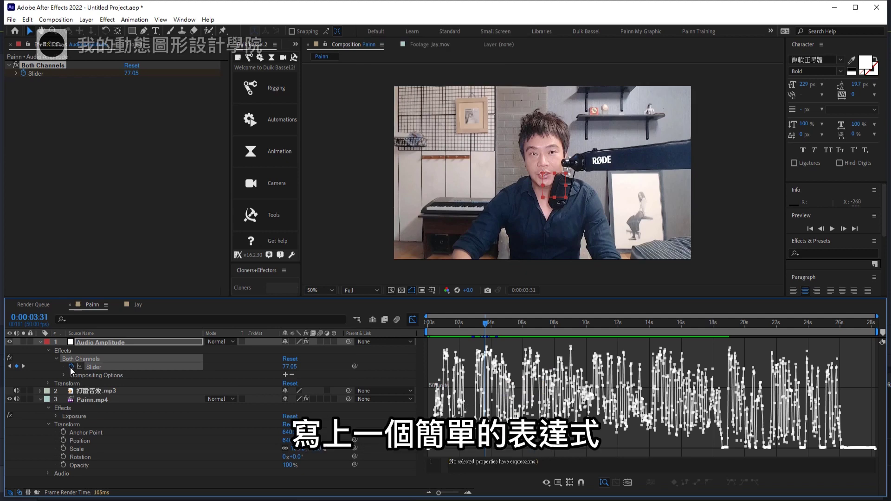
Start a Slider expression linear(value,35,... with 35 as the lowest audio level
left_click(73, 370)
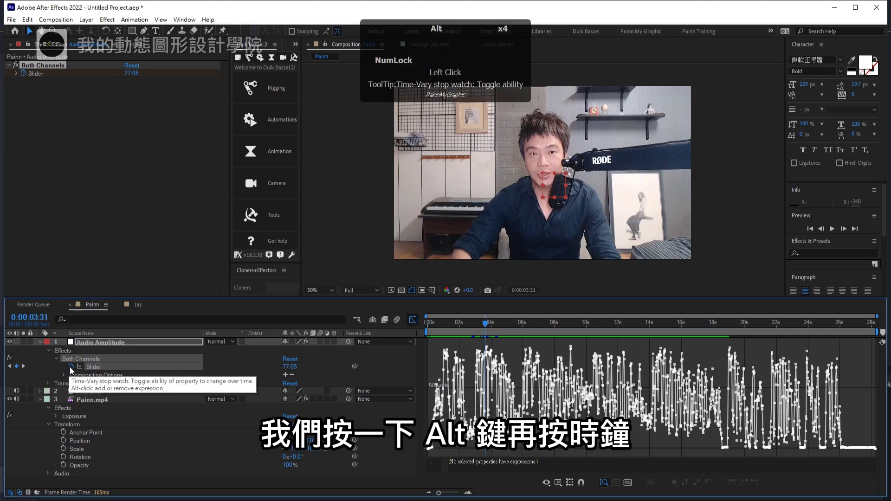
left_click_drag(73, 370, 421, 462)
type("linear")
key("shift+(")
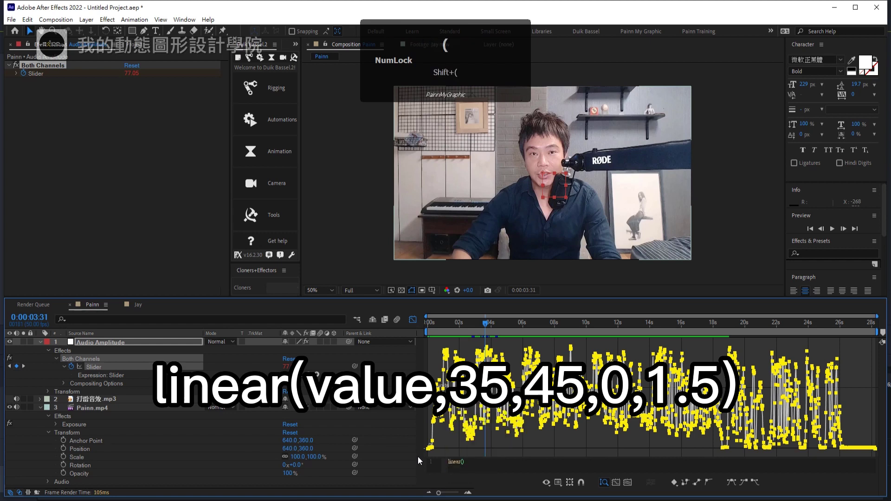
type("va")
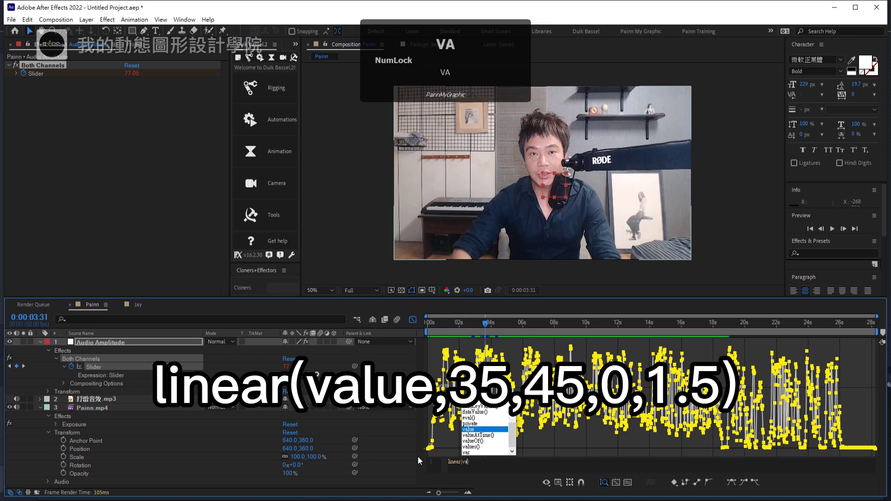
type("e")
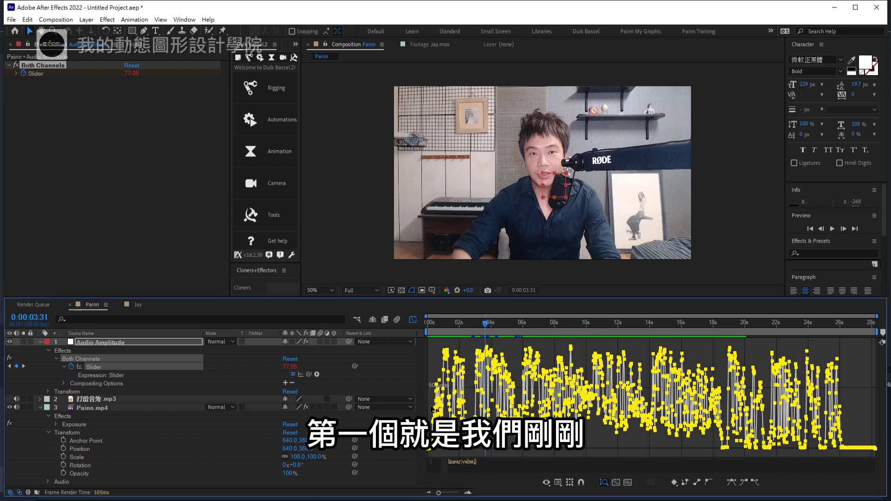
key("KP_5")
key(",")
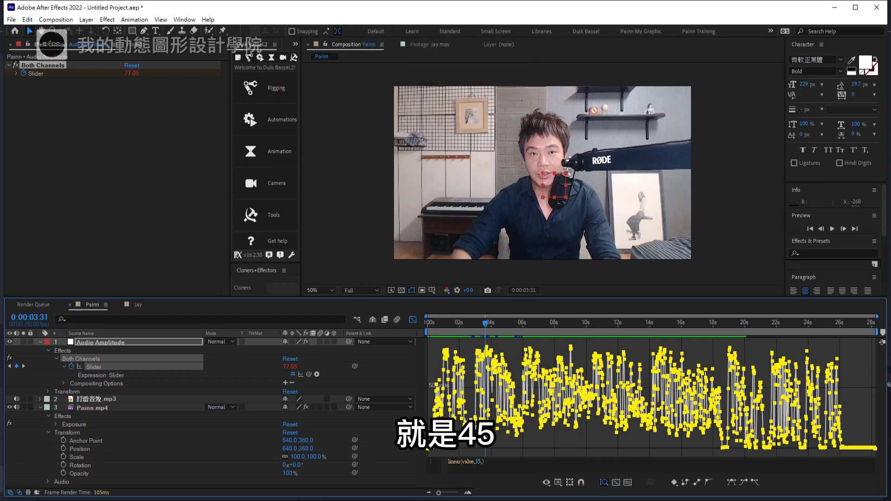
Complete the expression as linear(value,35,45,0,1.5), mapping levels up to 45 onto 0–1.5
key("KP_4")
key("KP_5")
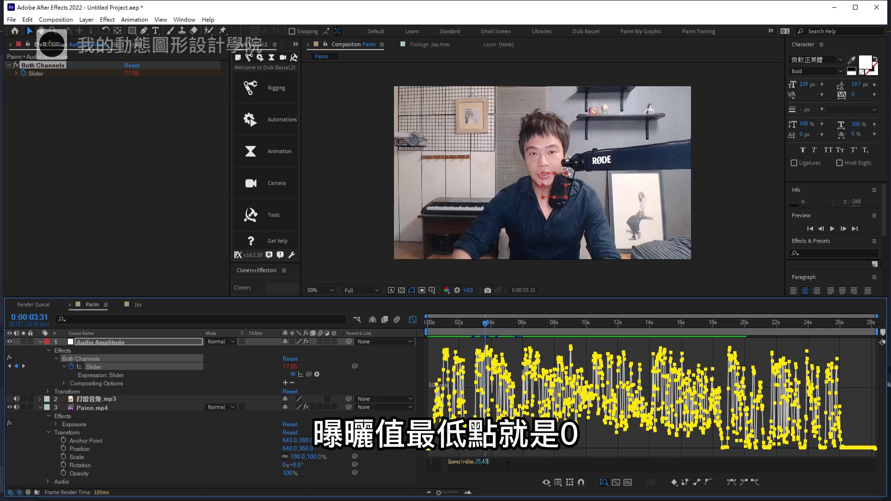
key(",")
key("KP_0")
key(",")
key("KP_1")
key("KP_Decimal")
key("KP_5")
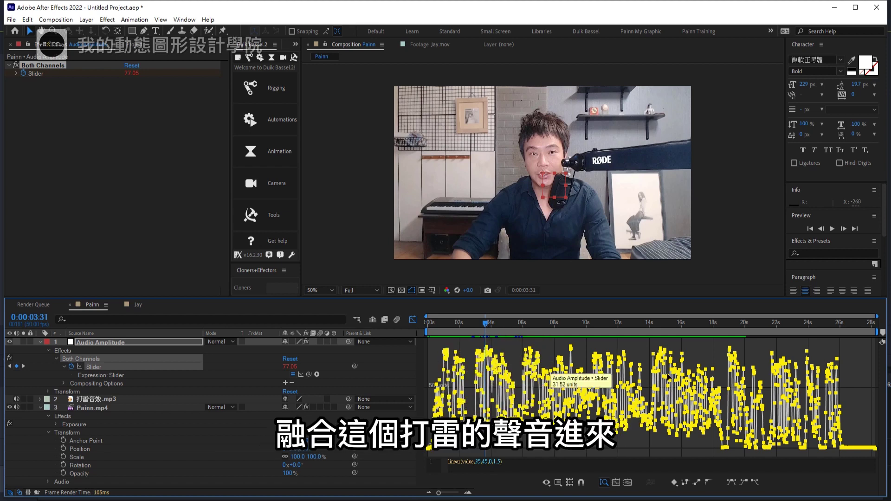
Expand Painn.mp4's Exposure Master property and add an expression to the Exposure value
left_click_drag(490, 329, 60, 429)
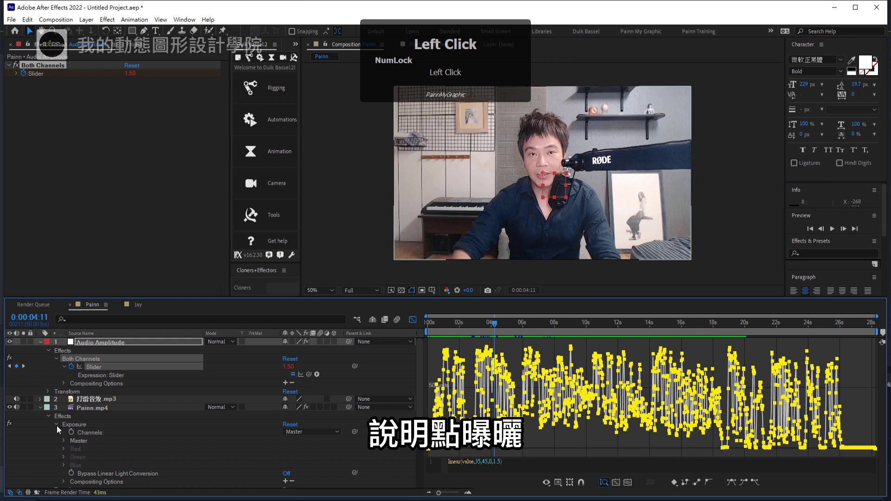
left_click(80, 428)
double_click(81, 428)
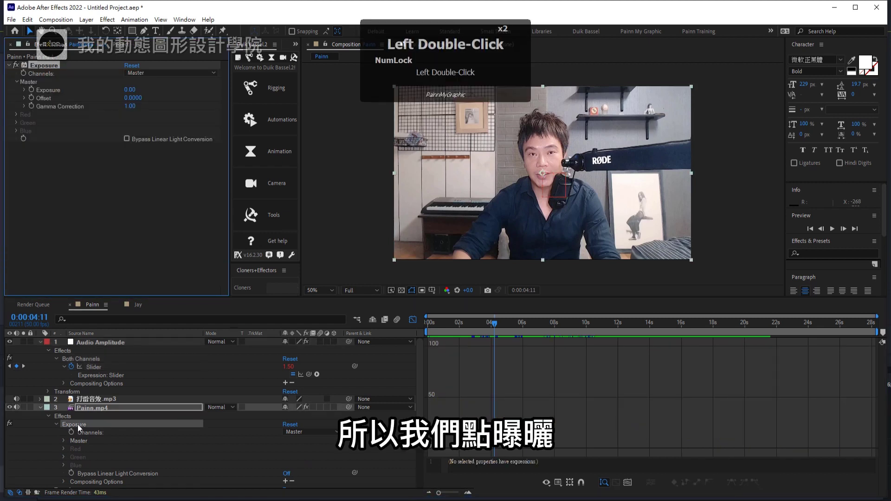
left_click(68, 444)
left_click(105, 452)
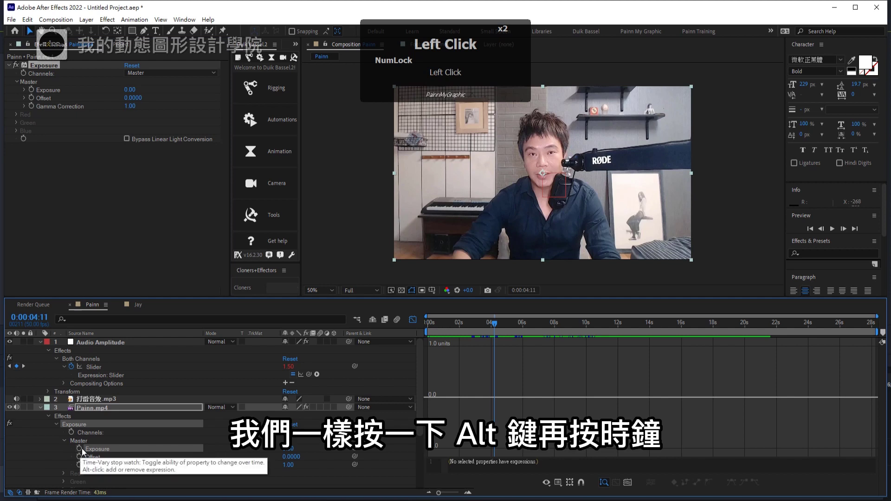
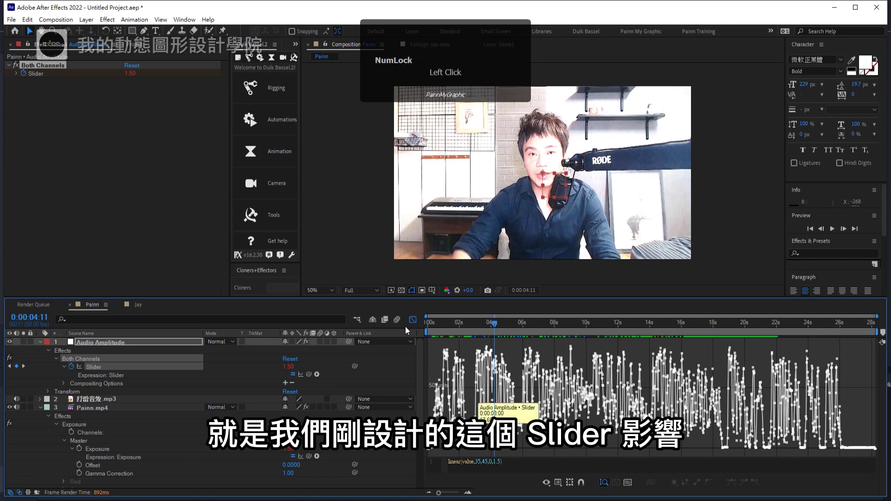
Pick-whip Exposure to the Audio Amplitude Both Channels slider and return to frame 0
left_click(414, 323)
left_click_drag(470, 328, 406, 336)
key("KP_0")
left_click_drag(425, 330, 20, 413)
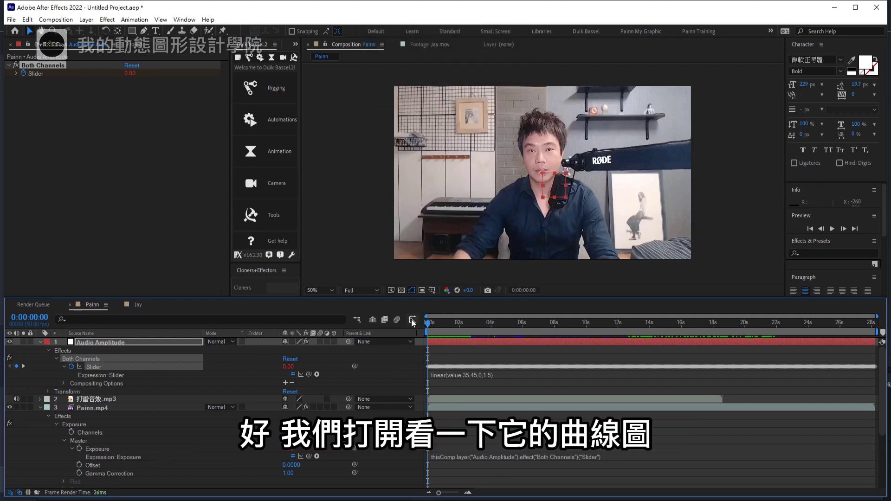
Show the slider's value graph, play back and scrub the timeline to inspect the audio-driven Exposure
left_click(415, 326)
key("KP_0")
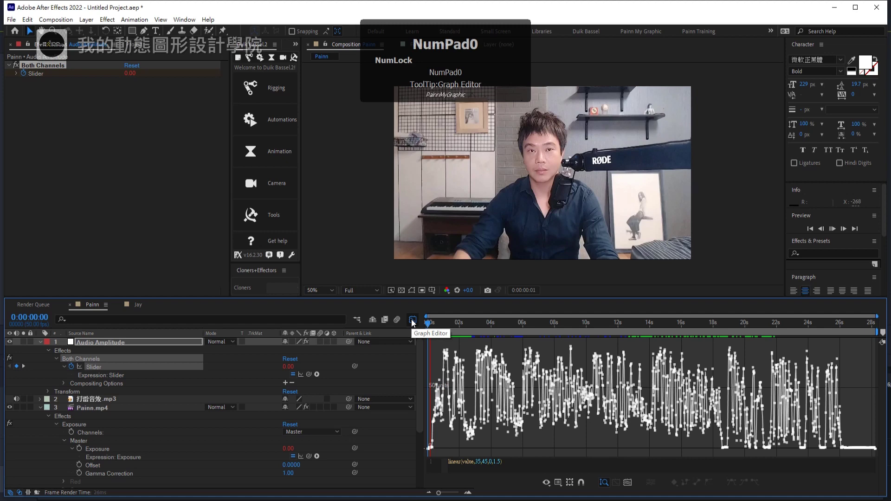
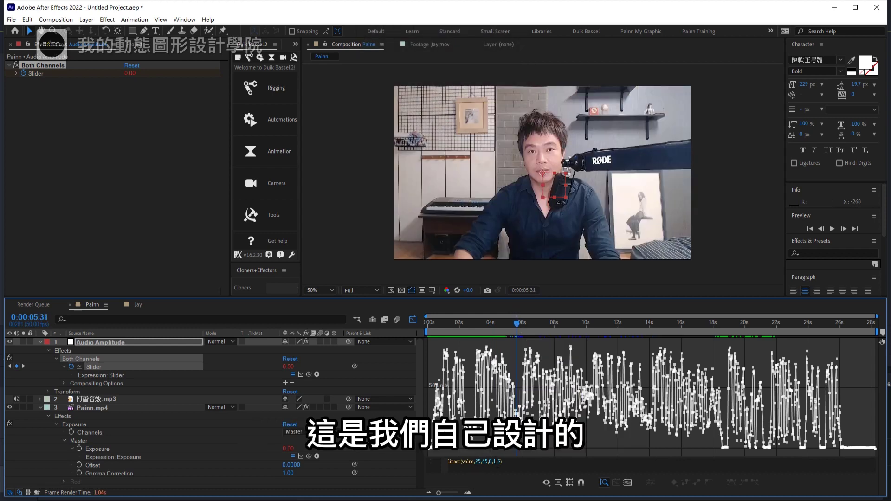
left_click_drag(525, 328, 79, 437)
scroll("down", 3)
scroll("down", 3)
scroll("down", 3)
left_click(141, 313)
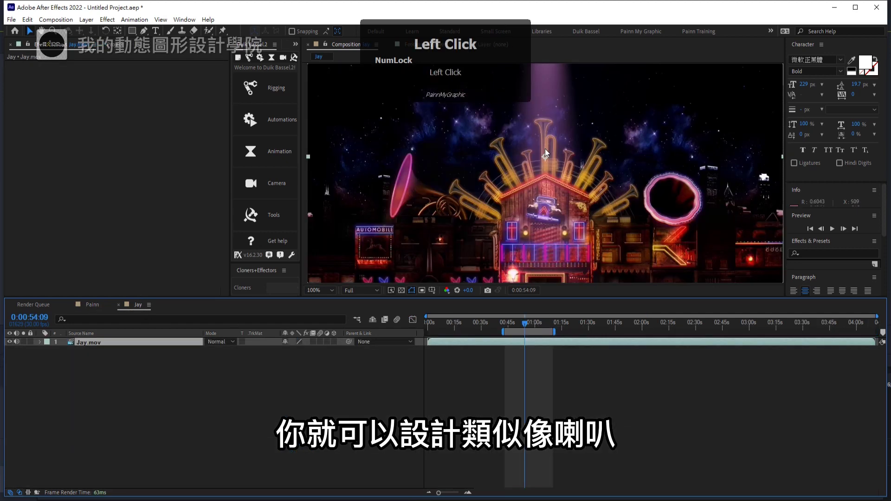
left_click_drag(528, 330, 638, 253)
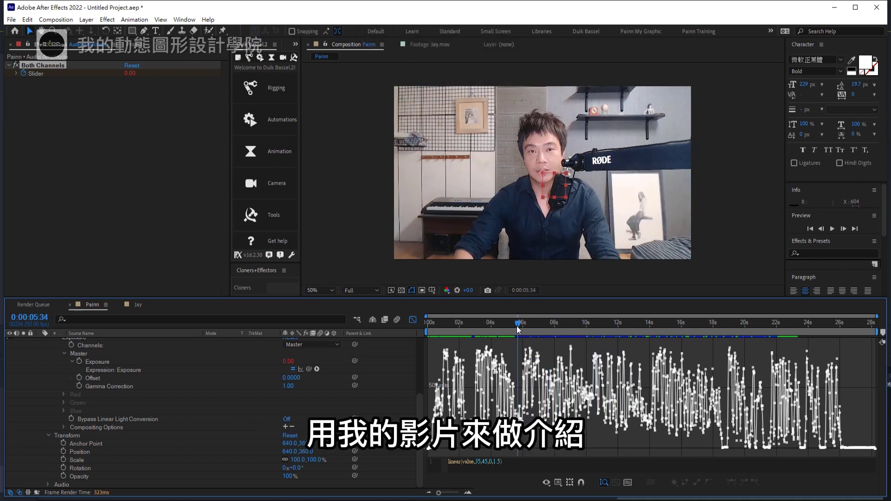
left_click(520, 329)
left_click_drag(519, 329, 540, 281)
left_click_drag(522, 332, 651, 350)
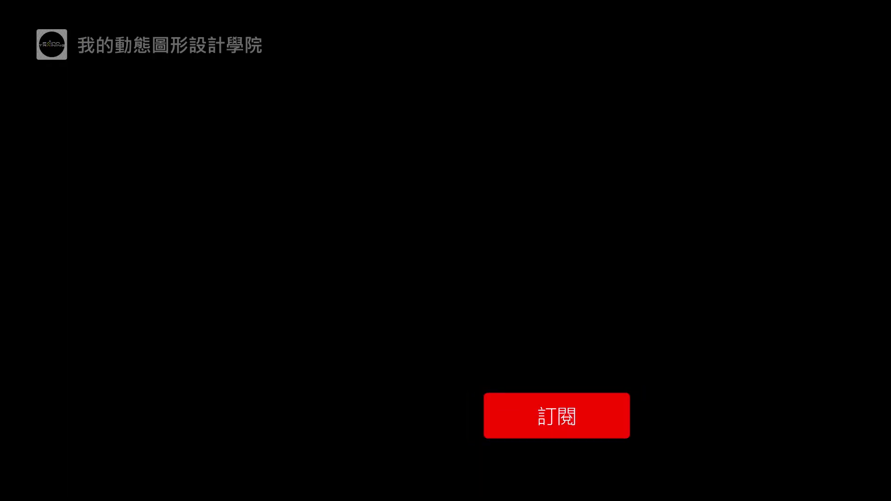